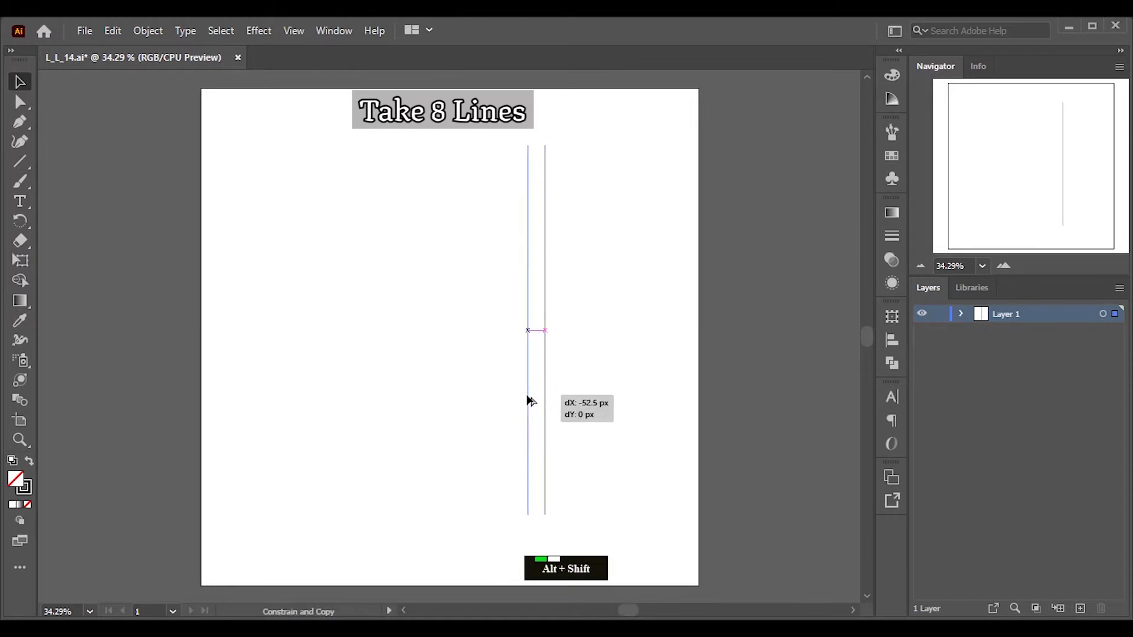
Step: Repeat the copied line with Transform Again (Ctrl+D) six times, giving eight evenly spaced vertical lines
key(ctrl+d)
key(ctrl+d)
key(ctrl+d)
key(ctrl+d)
key(ctrl+d)
key(ctrl+d)
click(478, 299)
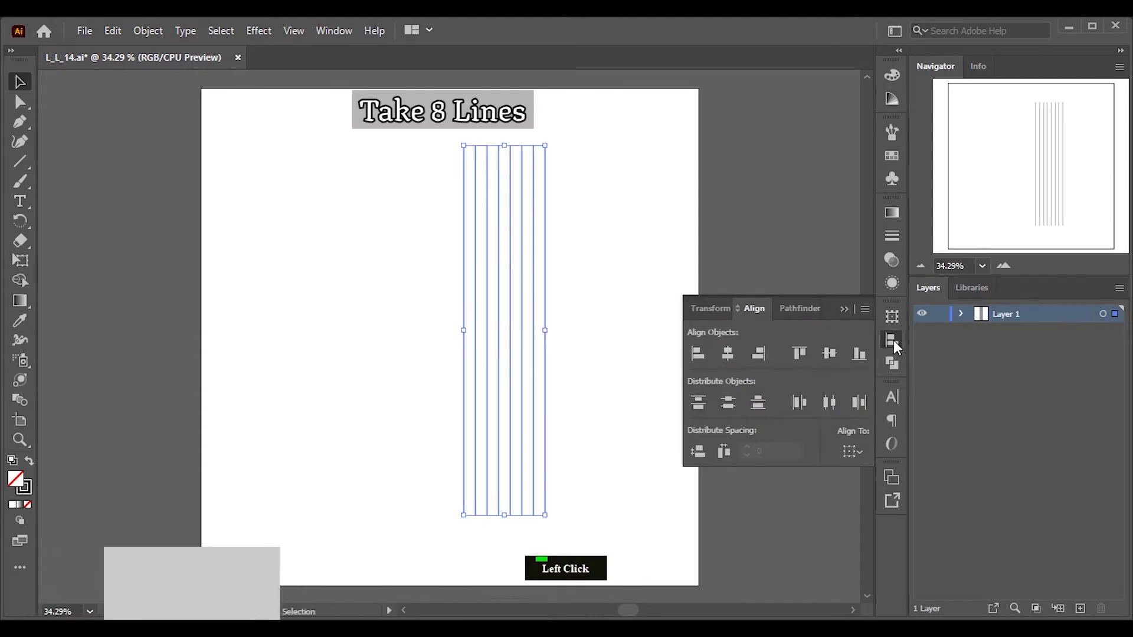
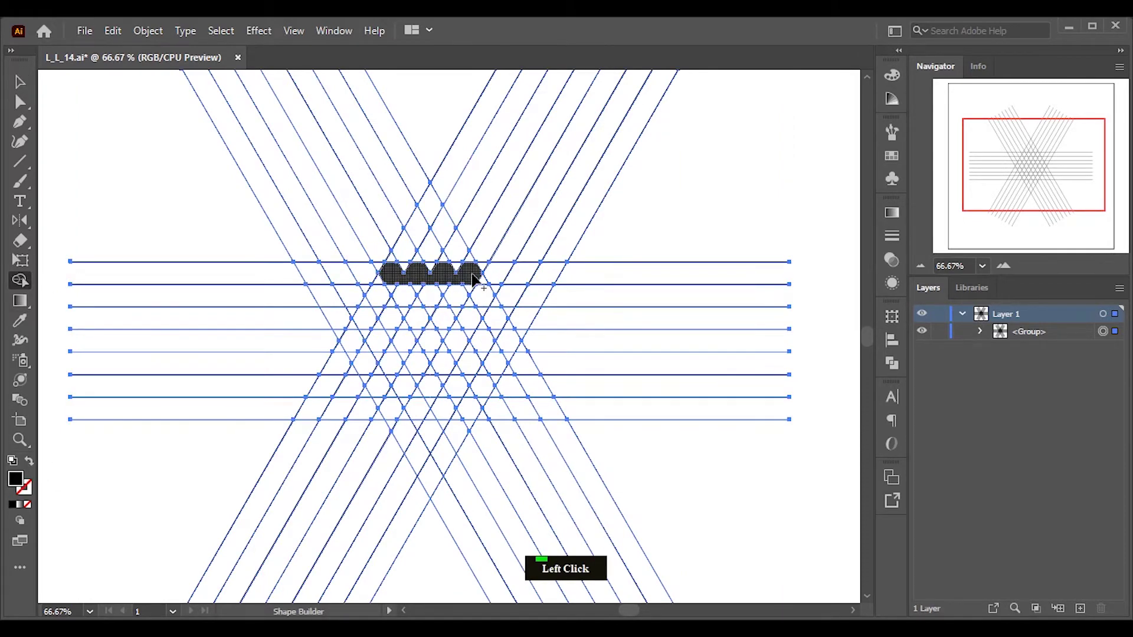
Step: Fill the Z-outline cells and the V cells with Shape Builder, then merge the Z cells into one shape
scroll(up, 3)
click(377, 415)
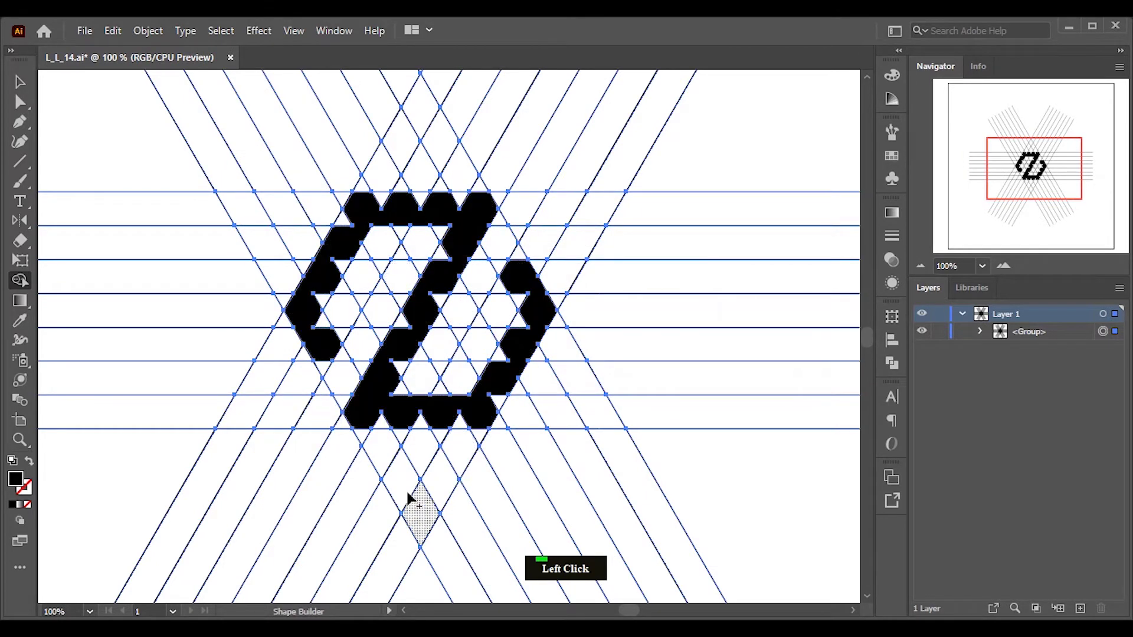
click(389, 451)
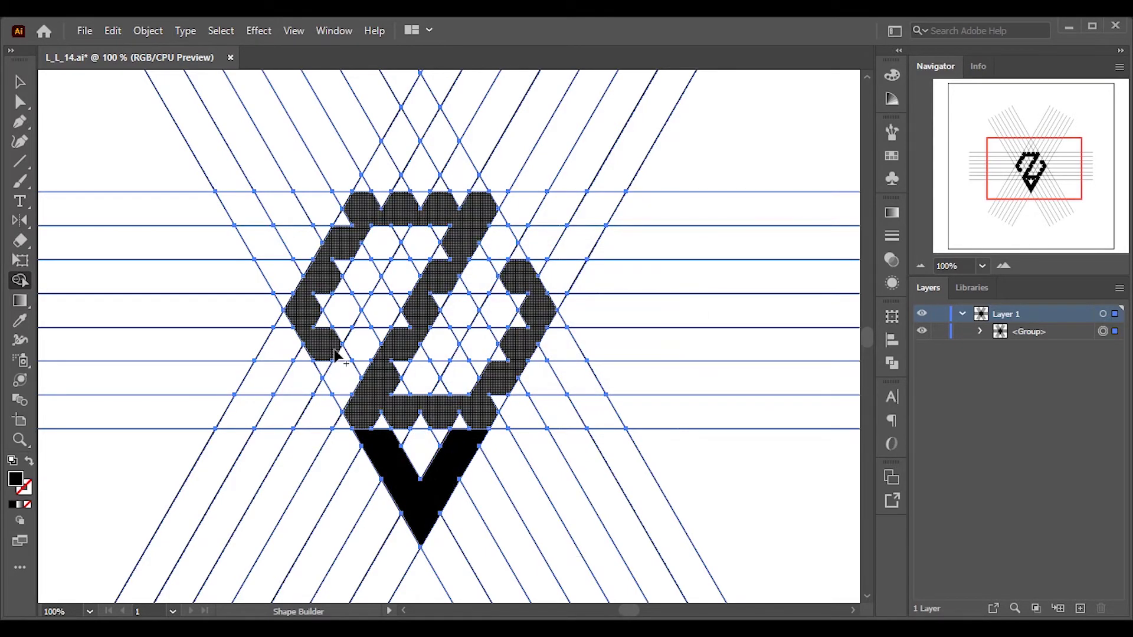
click(341, 350)
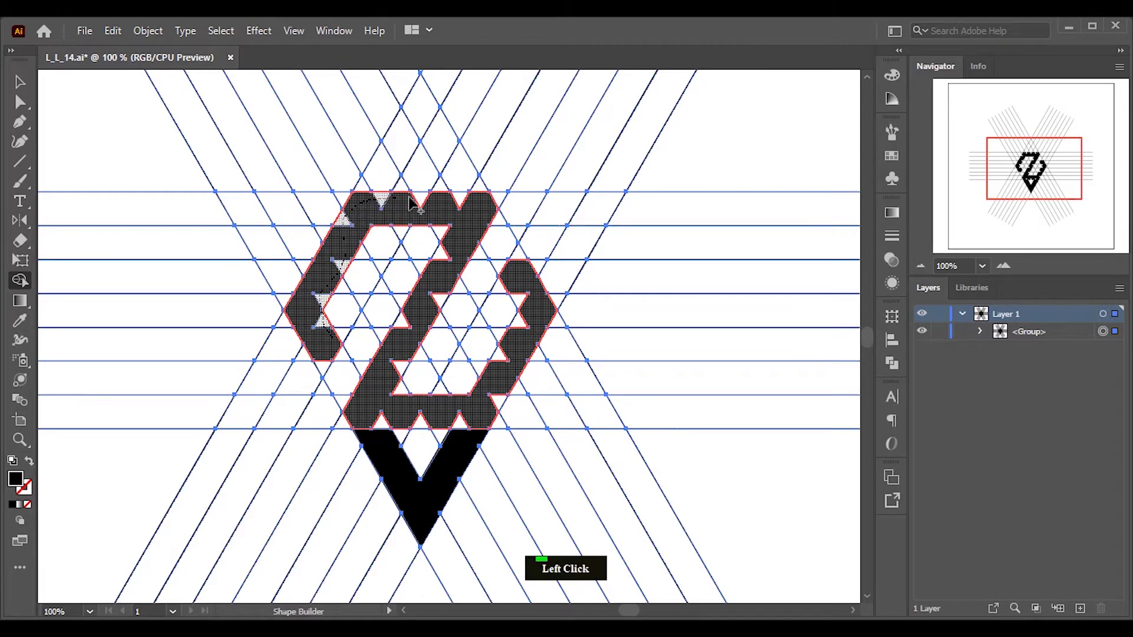
click(459, 246)
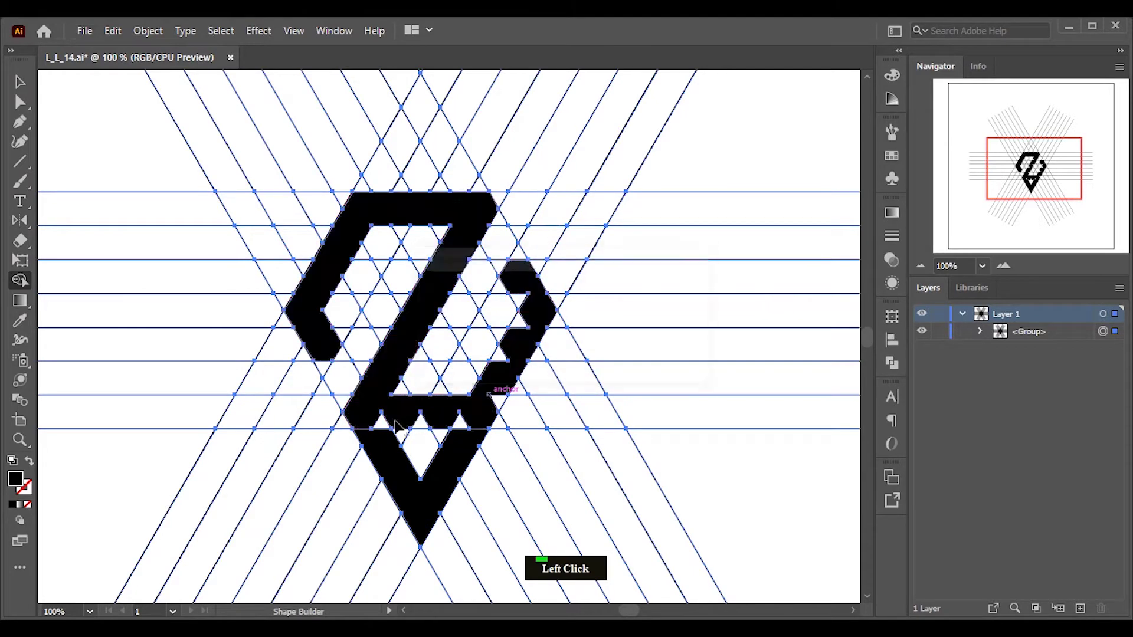
Step: Merge the right bracket piece and remaining cells so the Z reads as one solid shape
click(376, 417)
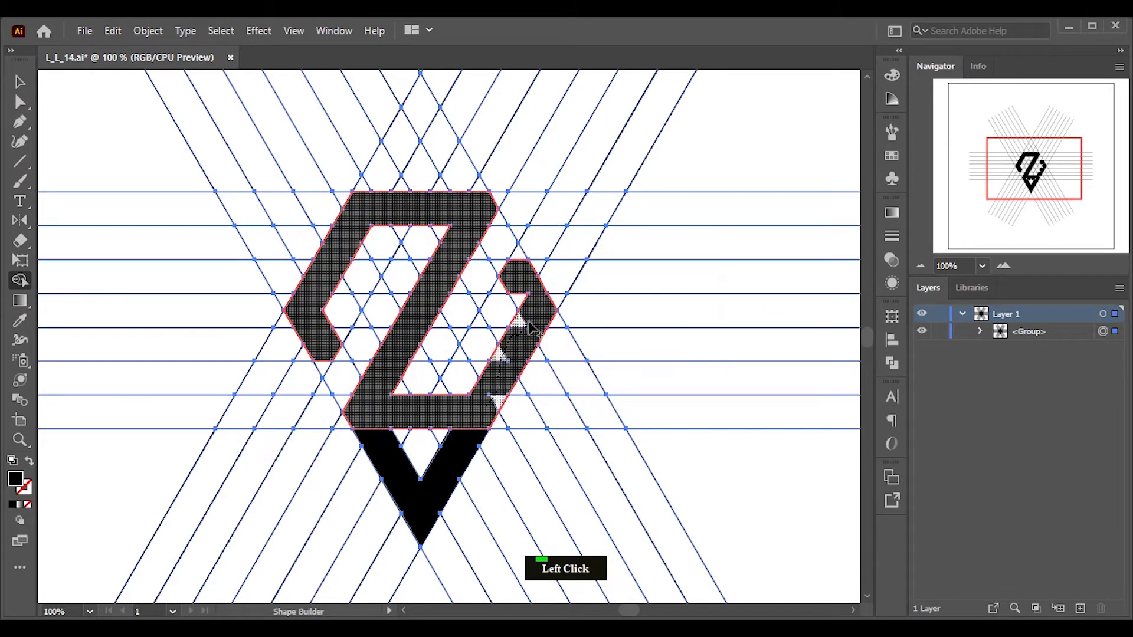
scroll(up, 3)
click(518, 217)
scroll(down, 3)
scroll(up, 3)
click(262, 387)
scroll(up, 3)
scroll(down, 3)
scroll(up, 3)
scroll(down, 3)
click(22, 87)
scroll(down, 3)
Step: Select the monogram and grid and ungroup the artwork twice into separate paths
click(536, 359)
right_click(464, 277)
click(532, 418)
right_click(479, 285)
click(541, 429)
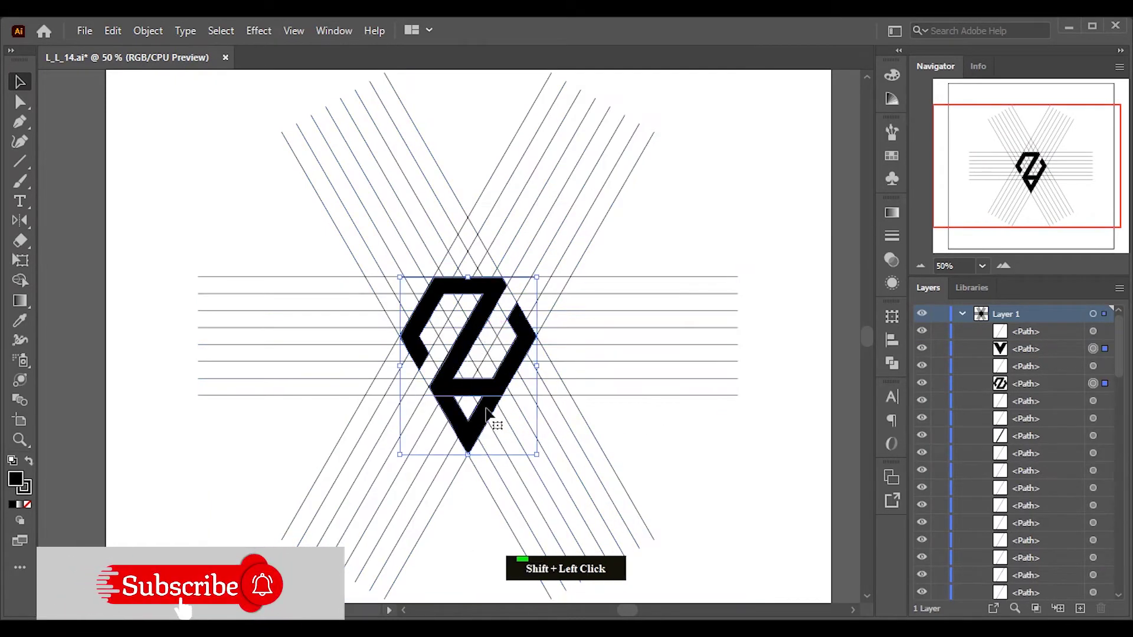
Step: Select all the construction grid lines apart from the Z-and-V emblem
scroll(down, 3)
scroll(up, 3)
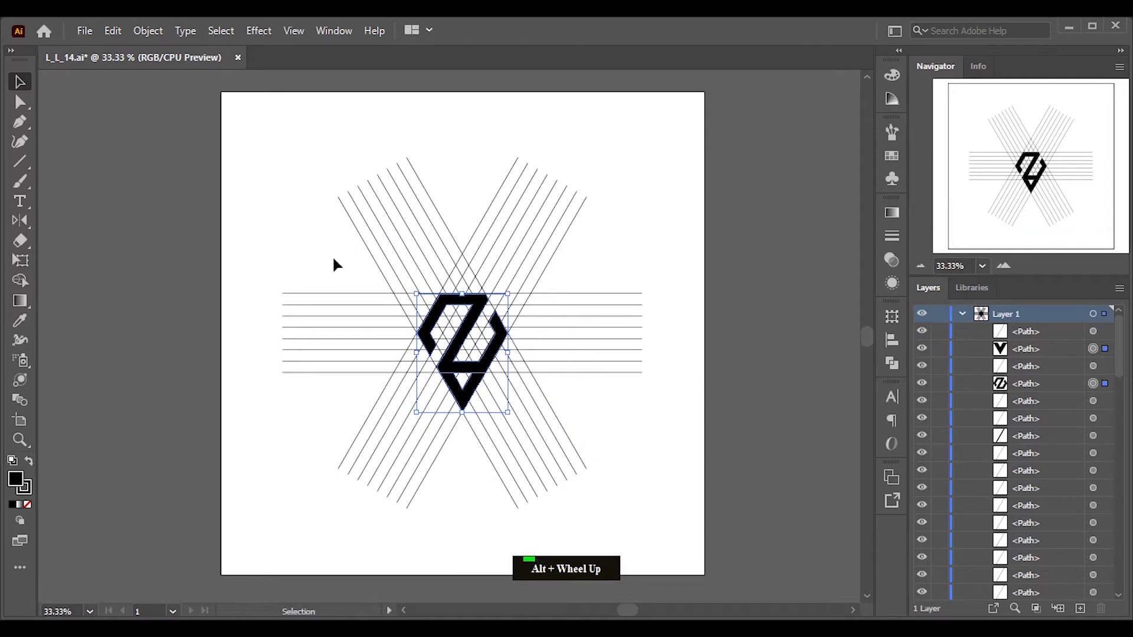
click(249, 154)
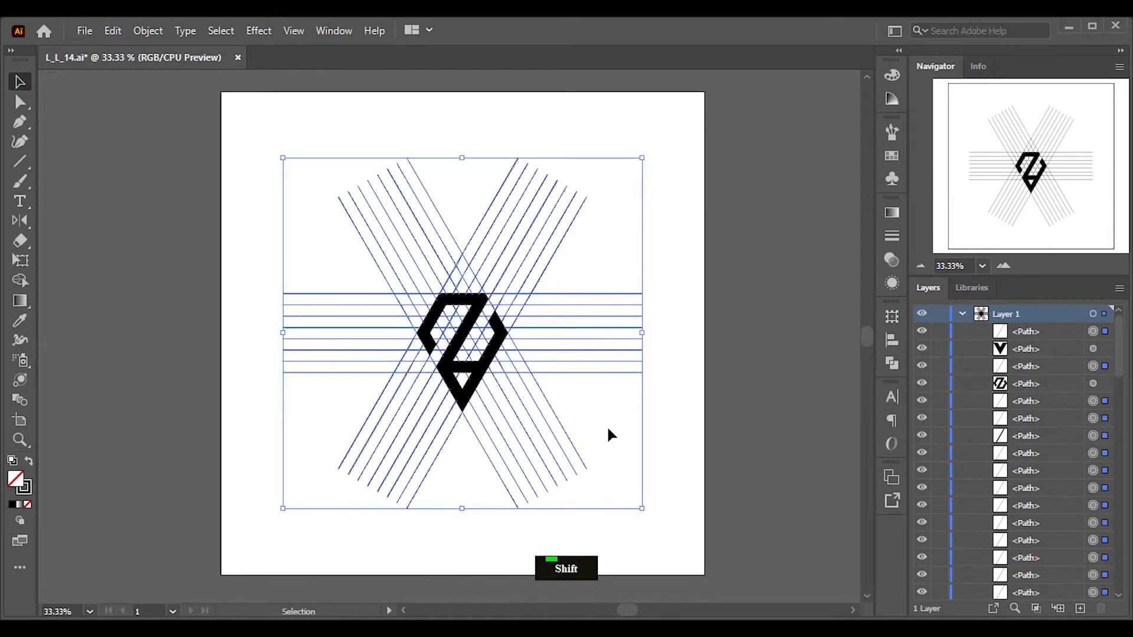
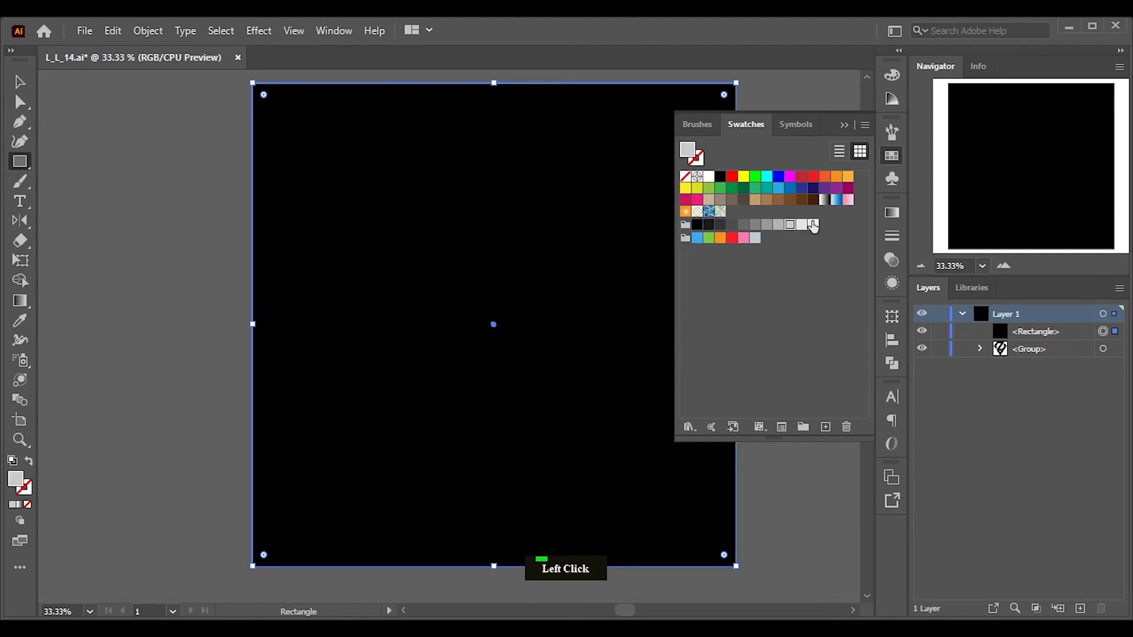
Step: Bring up the arrange options to send the grey background rectangle behind the monogram
right_click(407, 158)
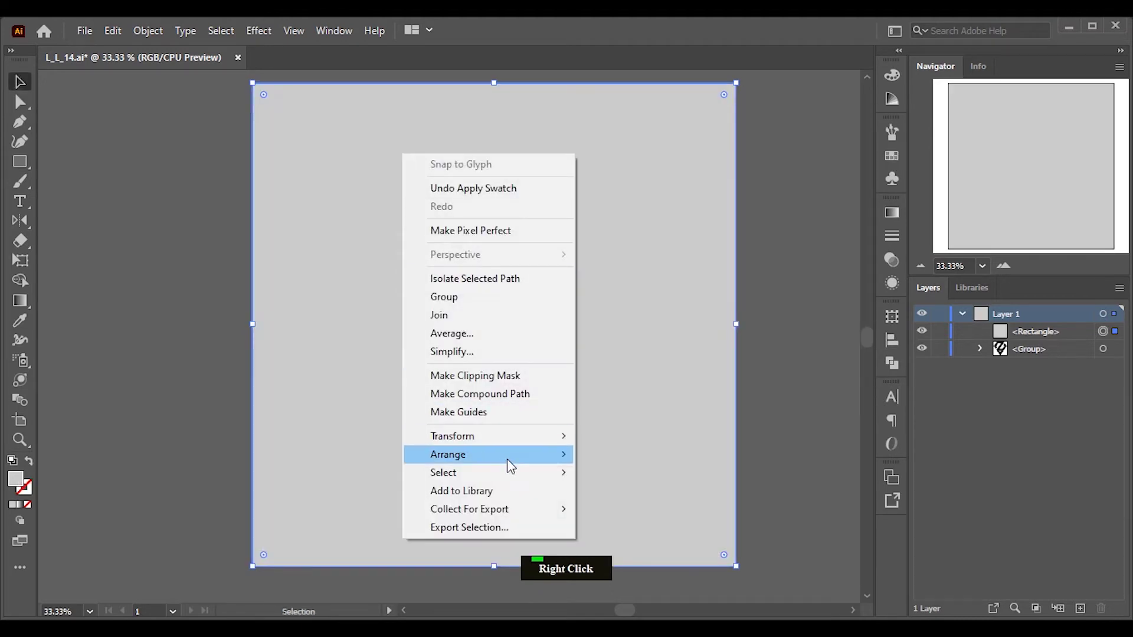
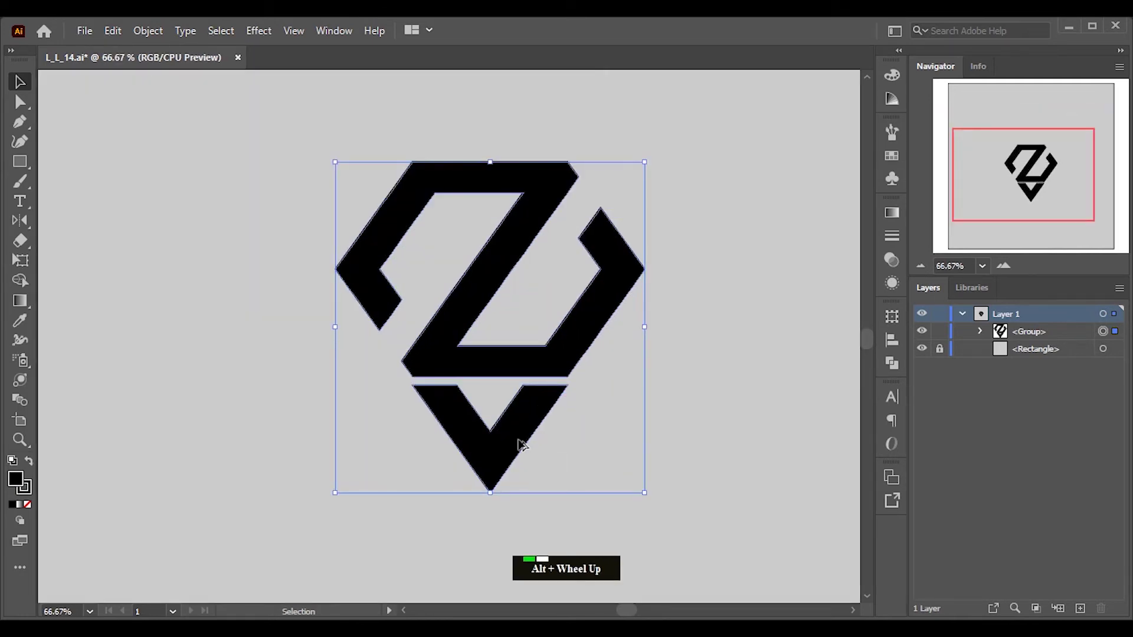
Step: Give the Z and V shapes a white stroke and inspect the outline up close before choosing its weight
click(904, 160)
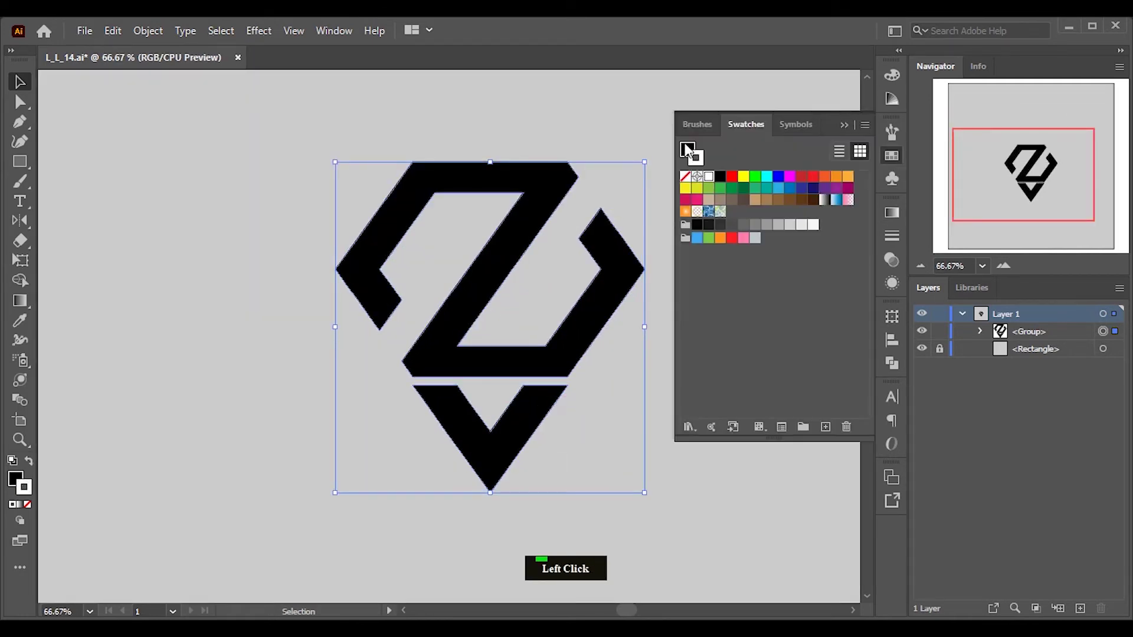
scroll(up, 3)
click(715, 411)
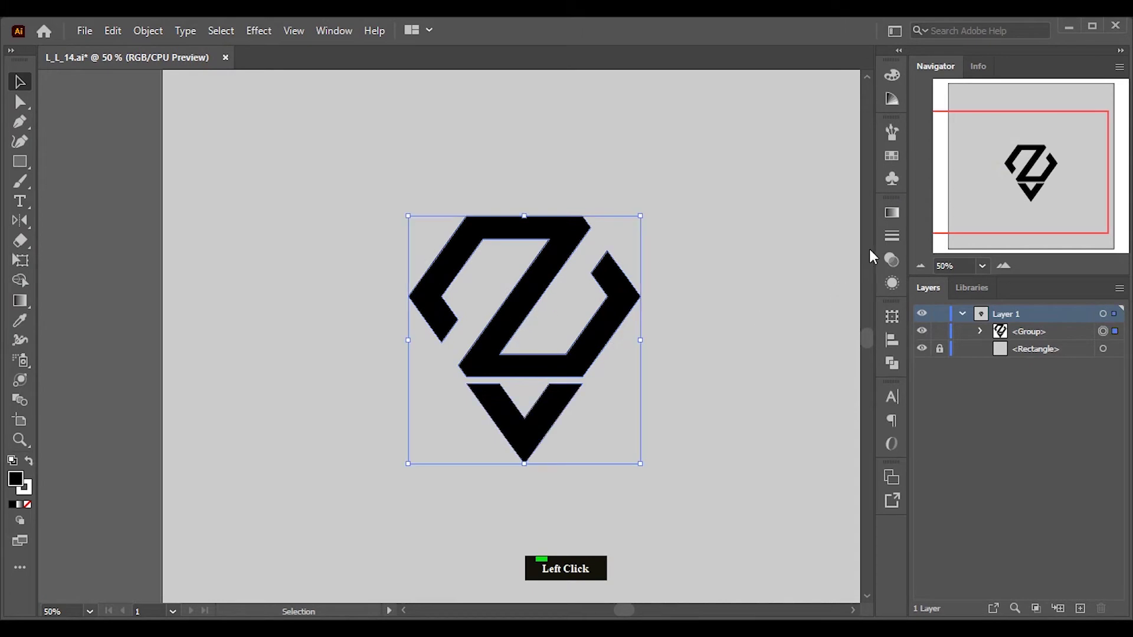
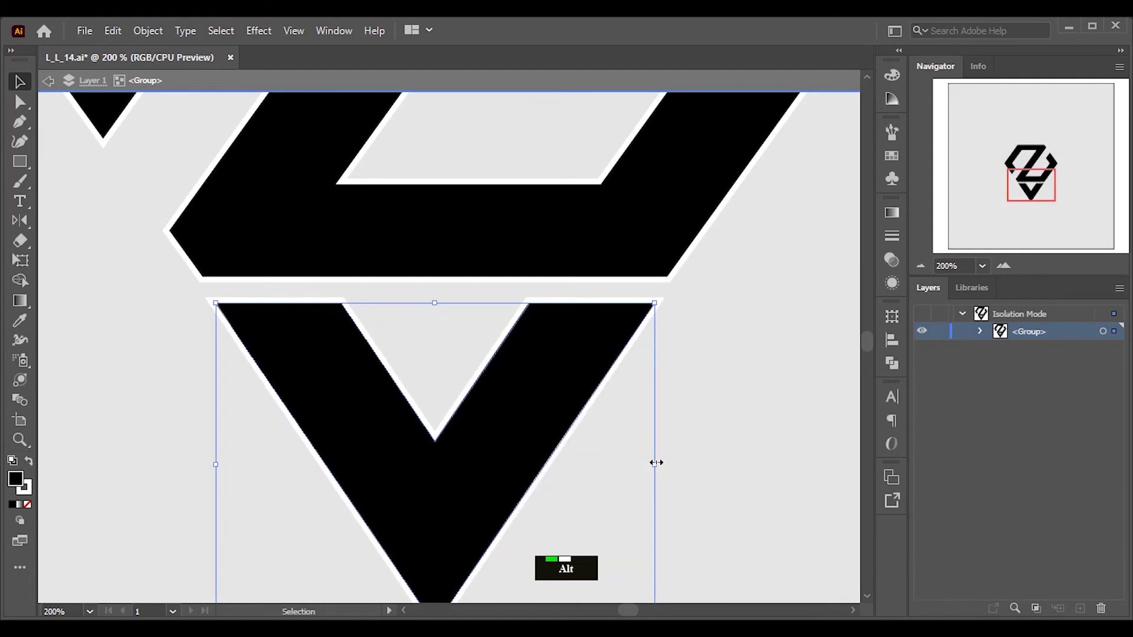
key(shift+Up)
key(shift+Down)
scroll(down, 3)
scroll(up, 3)
click(365, 161)
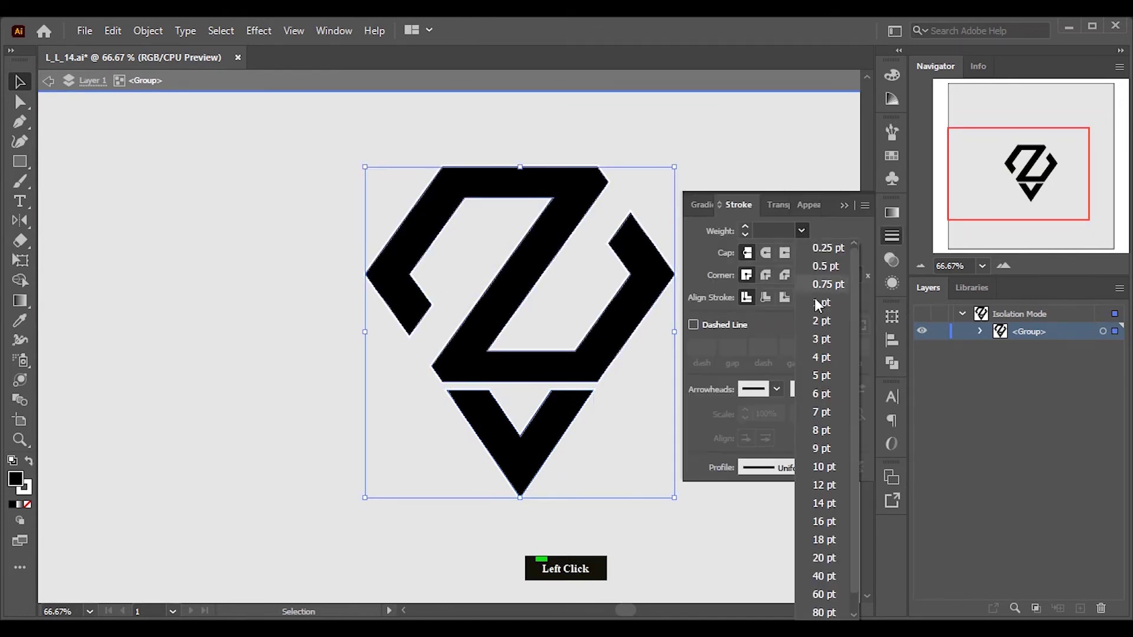